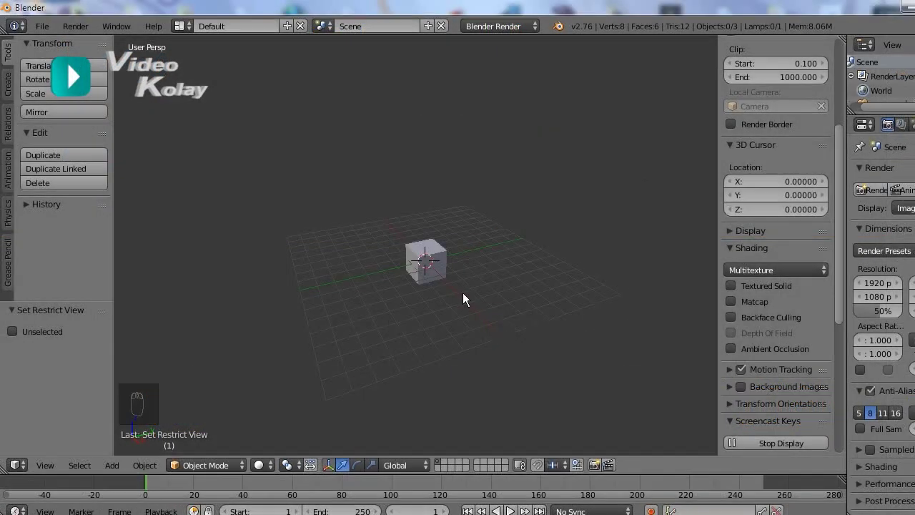
# Step: Switch to Top Ortho view and hide the side panels for more viewport room
pyautogui.press('n')
pyautogui.middleClick(462, 300)
pyautogui.press('n')
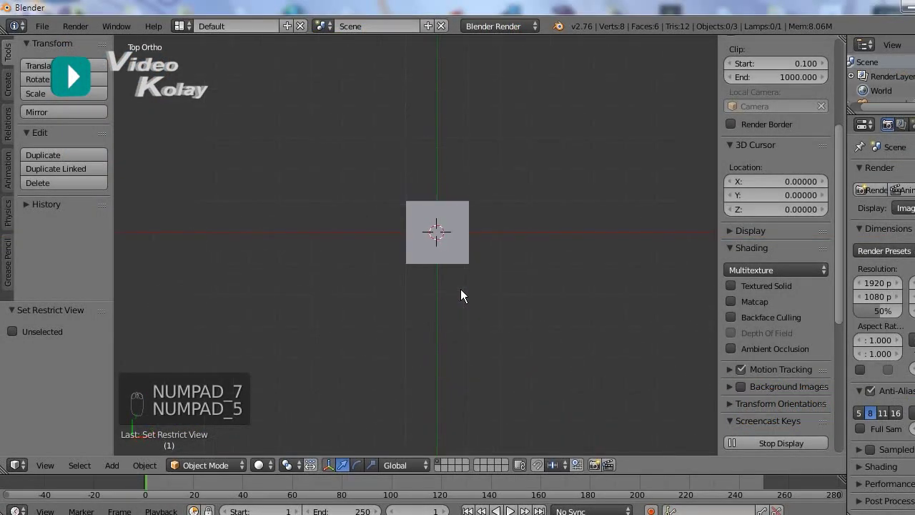
pyautogui.press('n')
pyautogui.press('t')
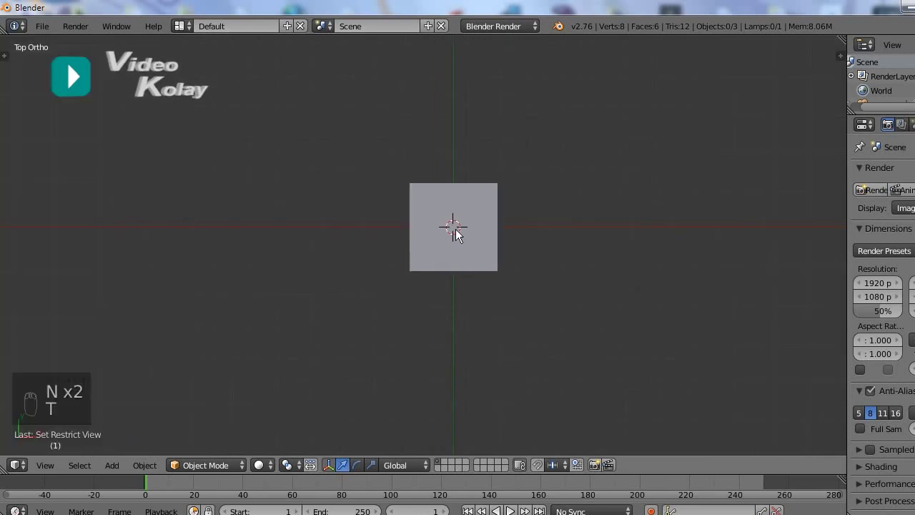
# Step: Zoom in and select the default cube for deletion
pyautogui.middleClick(493, 227)
pyautogui.rightClick(484, 255)
# Step: Delete the cube, add a plane via Shift+A Mesh, and enter Edit Mode on it
pyautogui.press('x')
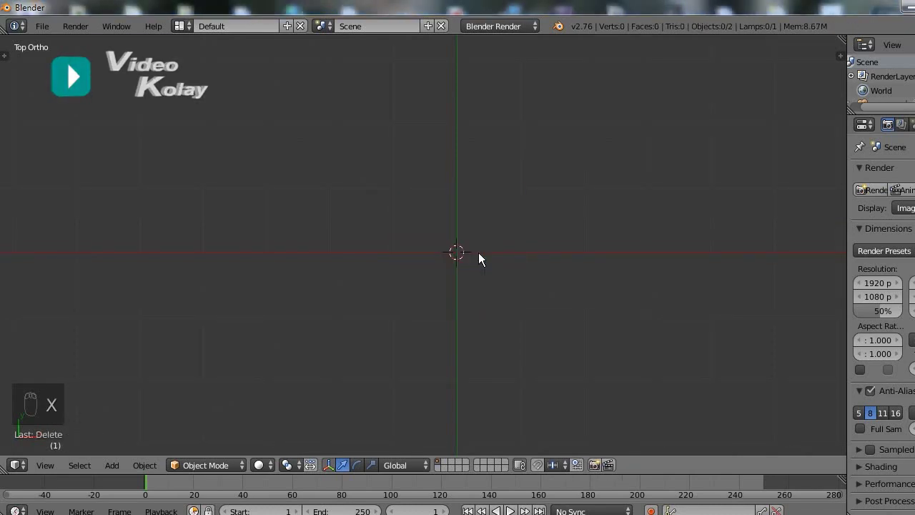
pyautogui.press('shift+a')
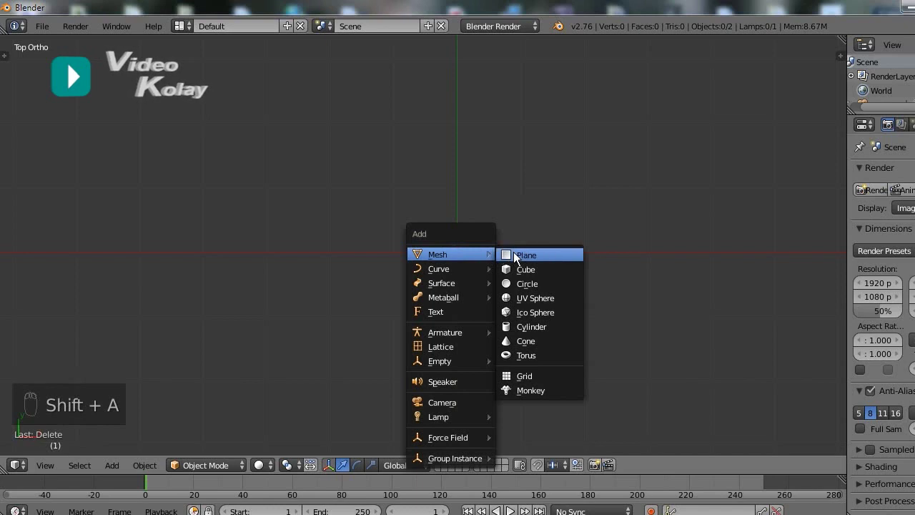
pyautogui.press('Tab')
pyautogui.press('z')
pyautogui.click(424, 475)
pyautogui.click(519, 295)
pyautogui.rightClick(519, 295)
# Step: Add five horizontal loop cuts across the plane and pull one edge vertex out sideways
pyautogui.press('ctrl+r')
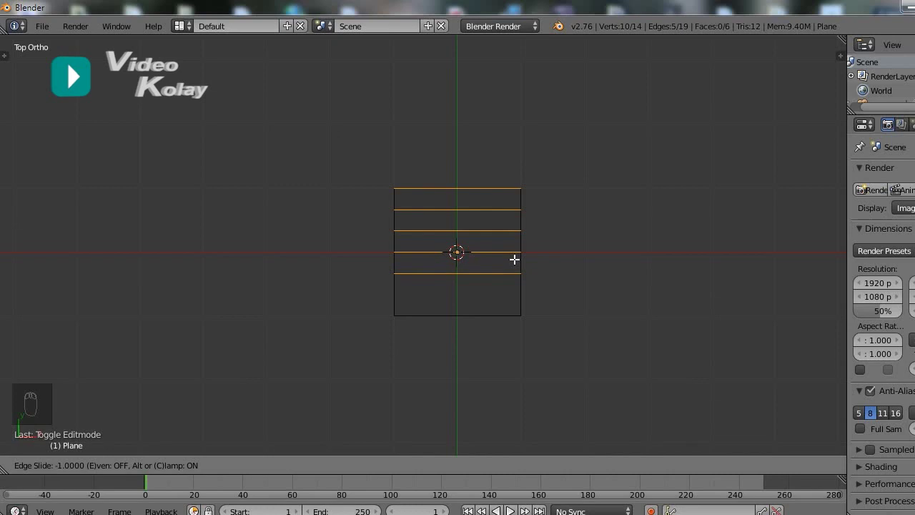
pyautogui.moveTo(418, 463); pyautogui.dragTo(559, 315)
pyautogui.middleClick(559, 315)
pyautogui.press('g')
pyautogui.click(559, 314)
pyautogui.moveTo(560, 314); pyautogui.dragTo(654, 311)
# Step: Drag the plane's right-edge vertices sideways by alternating distances into a zigzag
pyautogui.rightClick(567, 280)
pyautogui.moveTo(566, 280); pyautogui.dragTo(529, 277)
pyautogui.press('g')
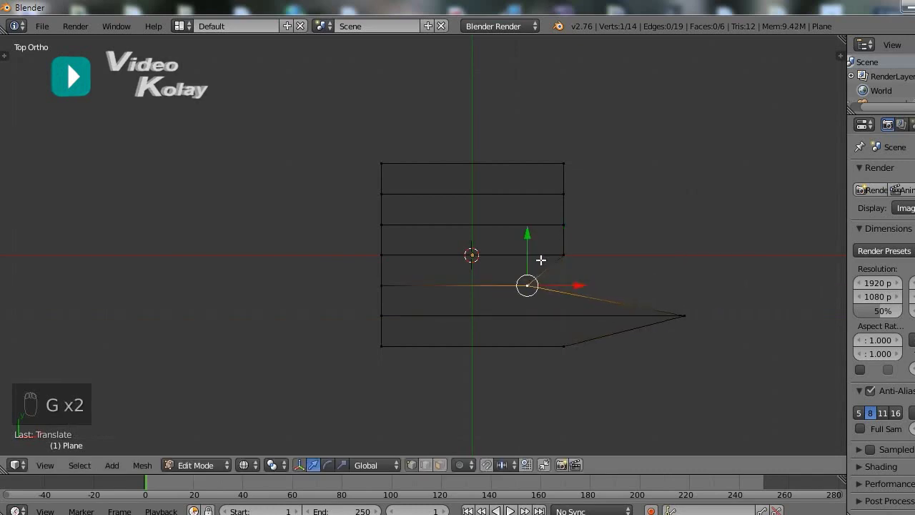
pyautogui.moveTo(555, 250); pyautogui.dragTo(617, 250)
pyautogui.press('g')
pyautogui.moveTo(573, 192); pyautogui.dragTo(646, 199)
pyautogui.press('g')
pyautogui.moveTo(564, 157); pyautogui.dragTo(445, 155)
pyautogui.press('g')
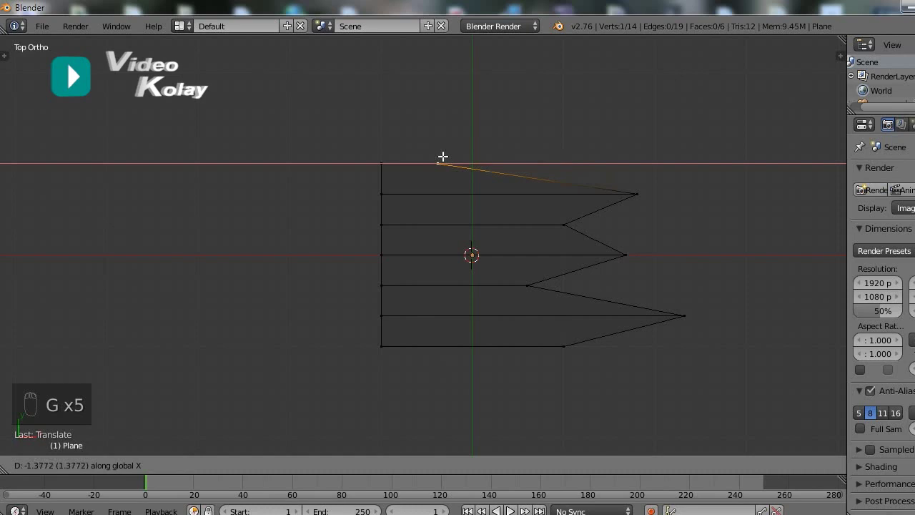
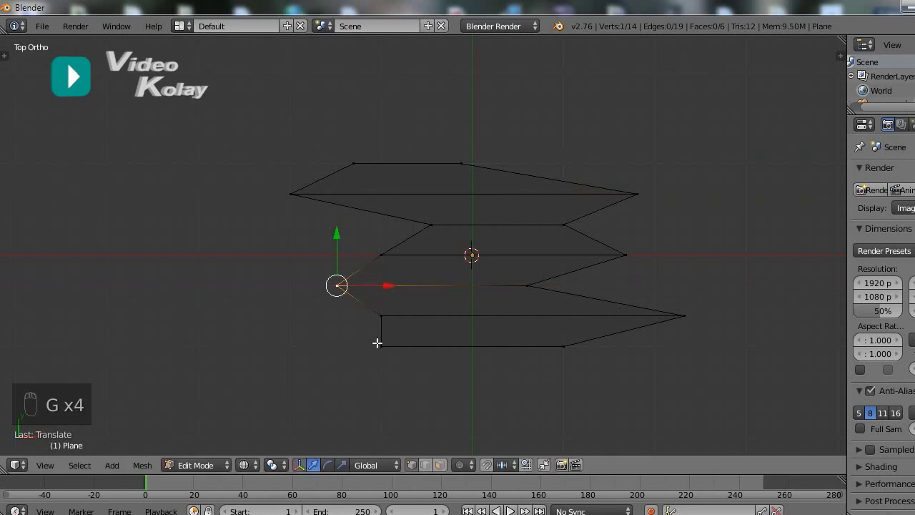
# Step: Pull the left-edge vertices outward into a matching zigzag, then deselect all
pyautogui.moveTo(379, 341); pyautogui.dragTo(299, 335)
pyautogui.press('g')
pyautogui.click(373, 247)
pyautogui.moveTo(373, 247); pyautogui.dragTo(311, 249)
pyautogui.press('g')
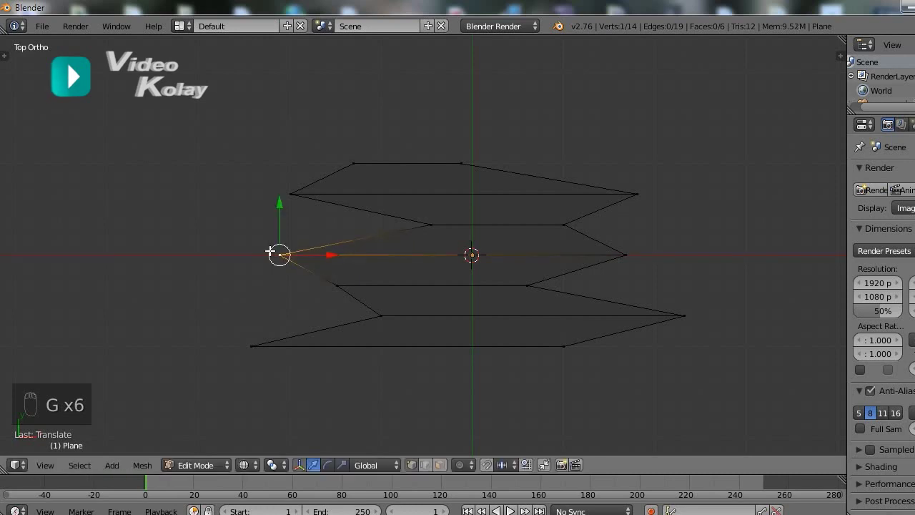
pyautogui.press('a')
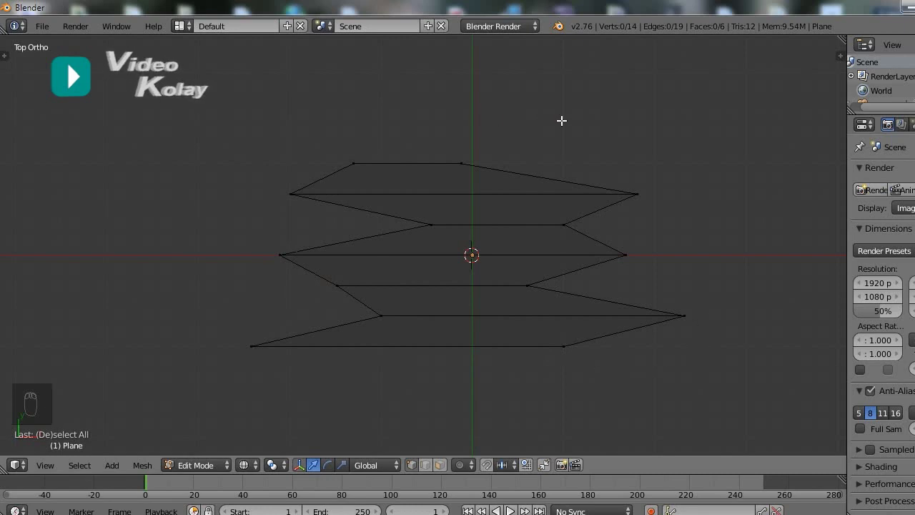
# Step: Box-select the right-side vertices and scale them S, X, 0 onto one straight vertical edge
pyautogui.moveTo(628, 147); pyautogui.dragTo(623, 389)
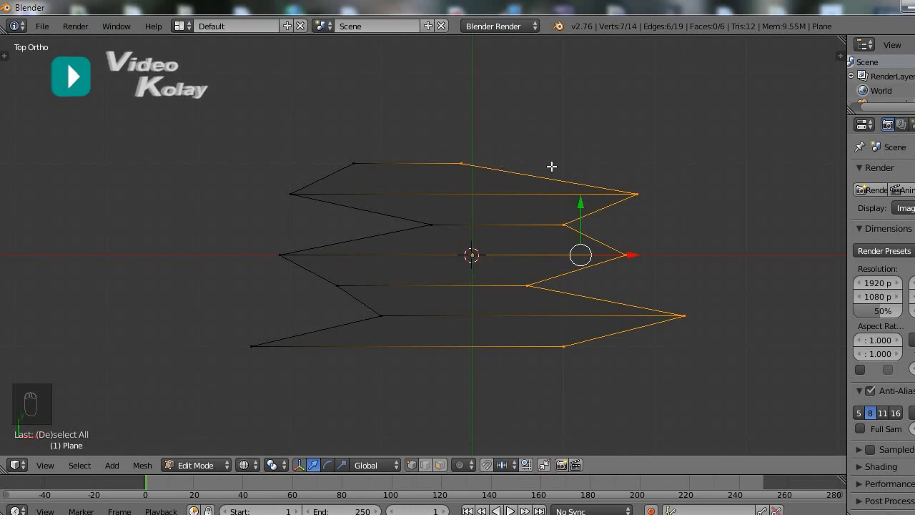
pyautogui.press('s')
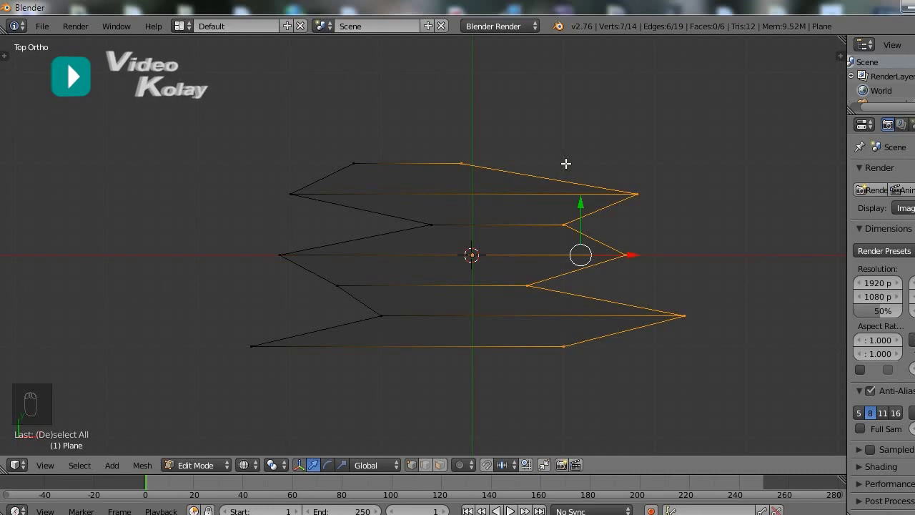
pyautogui.press('s')
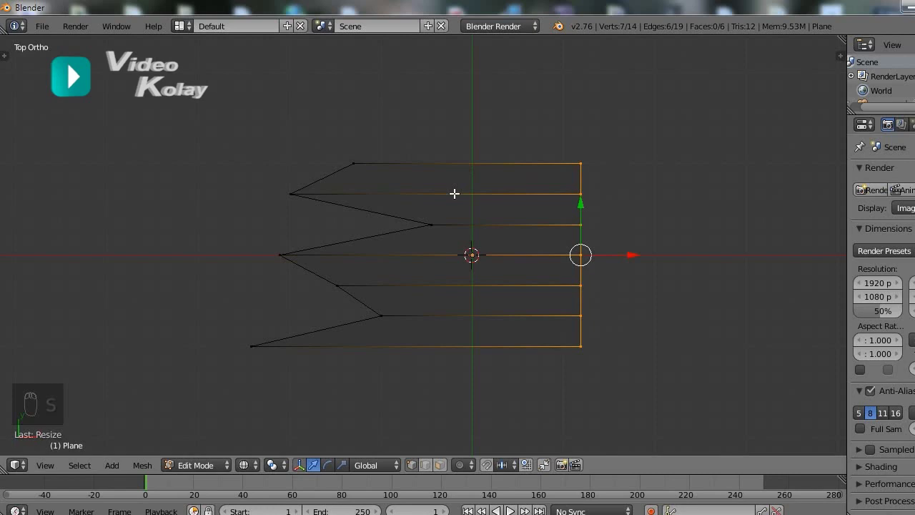
# Step: Circle-select the left-side vertices and scale them S, X, 0 flat, then deselect
pyautogui.press('a')
pyautogui.moveTo(339, 111); pyautogui.dragTo(195, 160)
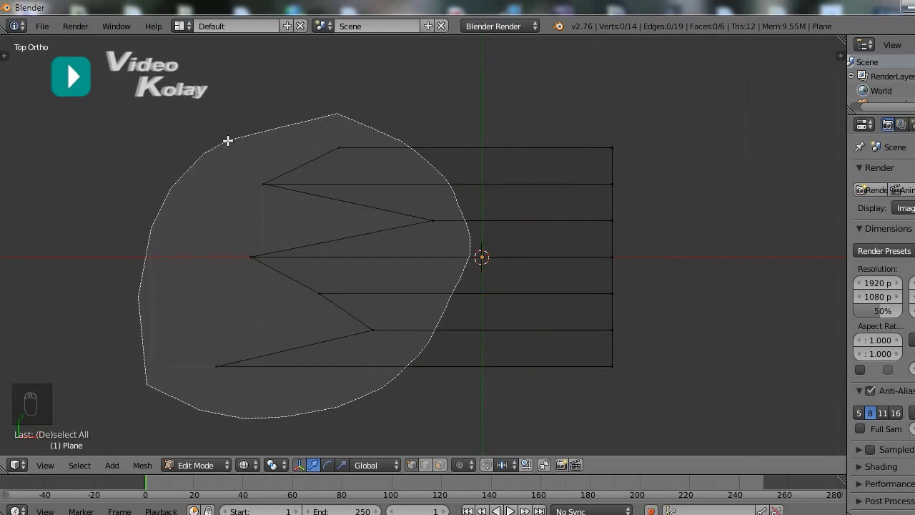
pyautogui.press('s')
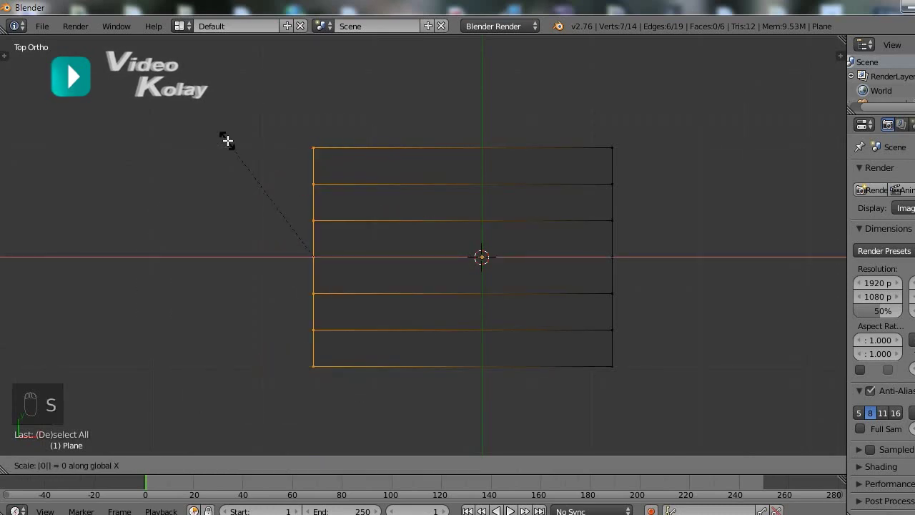
pyautogui.press('a')
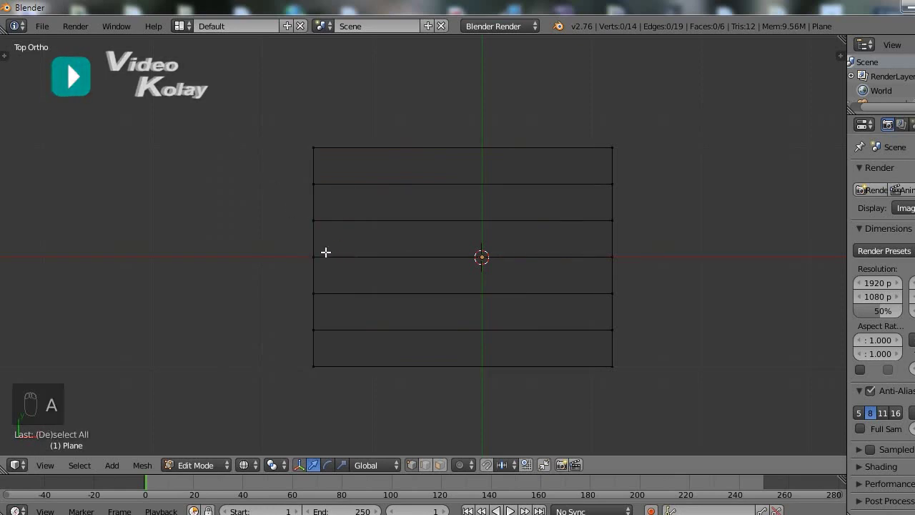